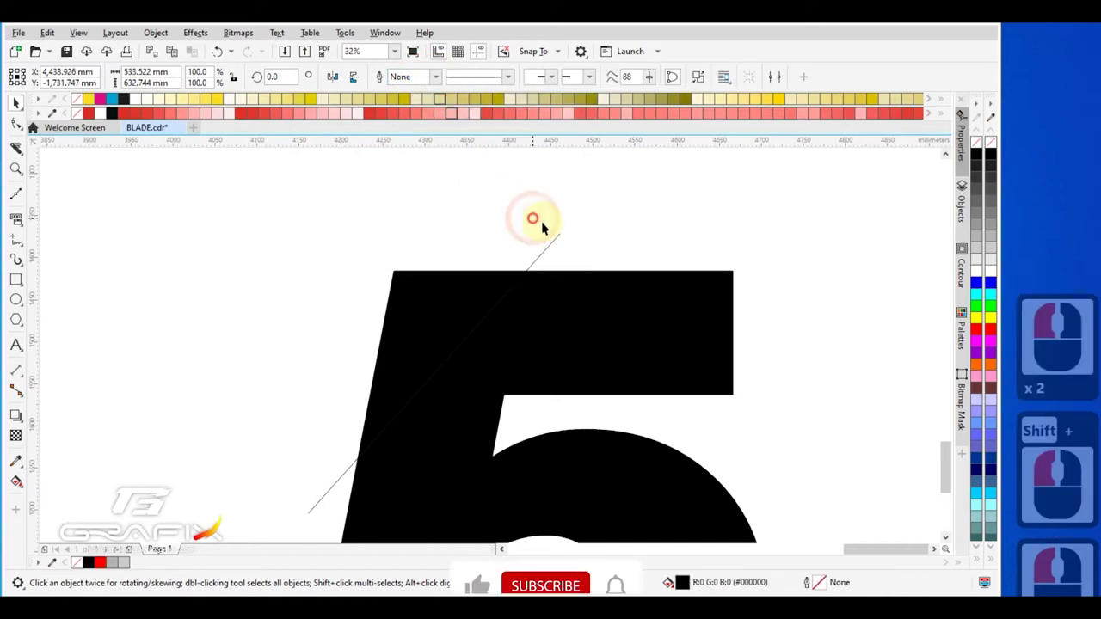
Select the black numeral 5 and remove its solid fill so only outlines show
click(551, 247)
key(Delete)
click(534, 552)
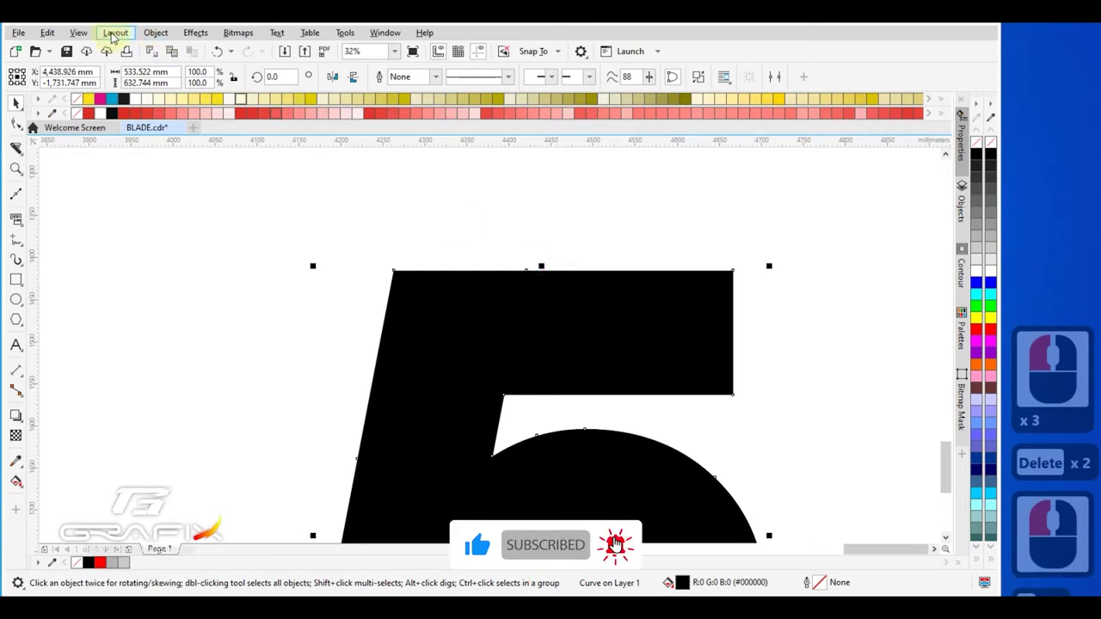
key(F9)
click(101, 46)
click(125, 60)
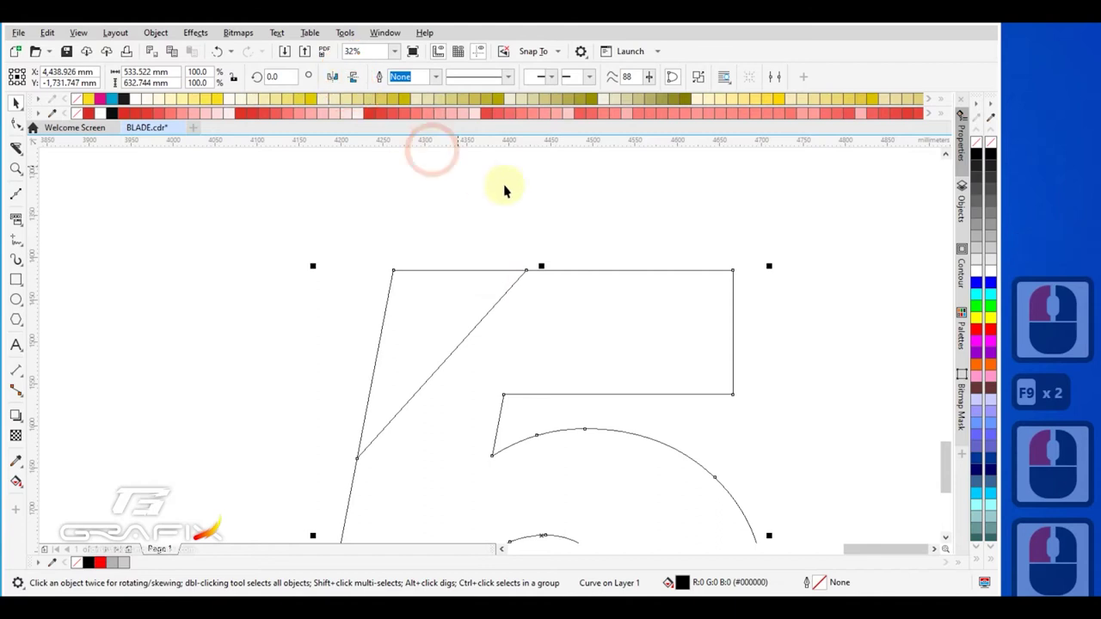
Break the trimmed 5 curve apart via Object > Break Curve Apart and pull the top-left triangle away
double_click(502, 268)
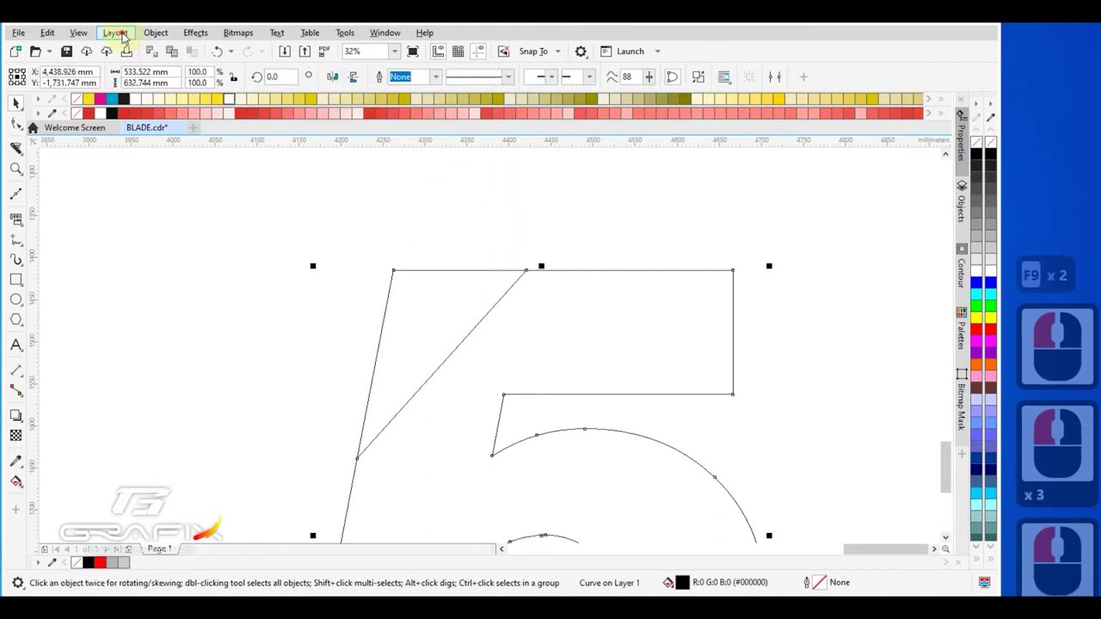
click(149, 35)
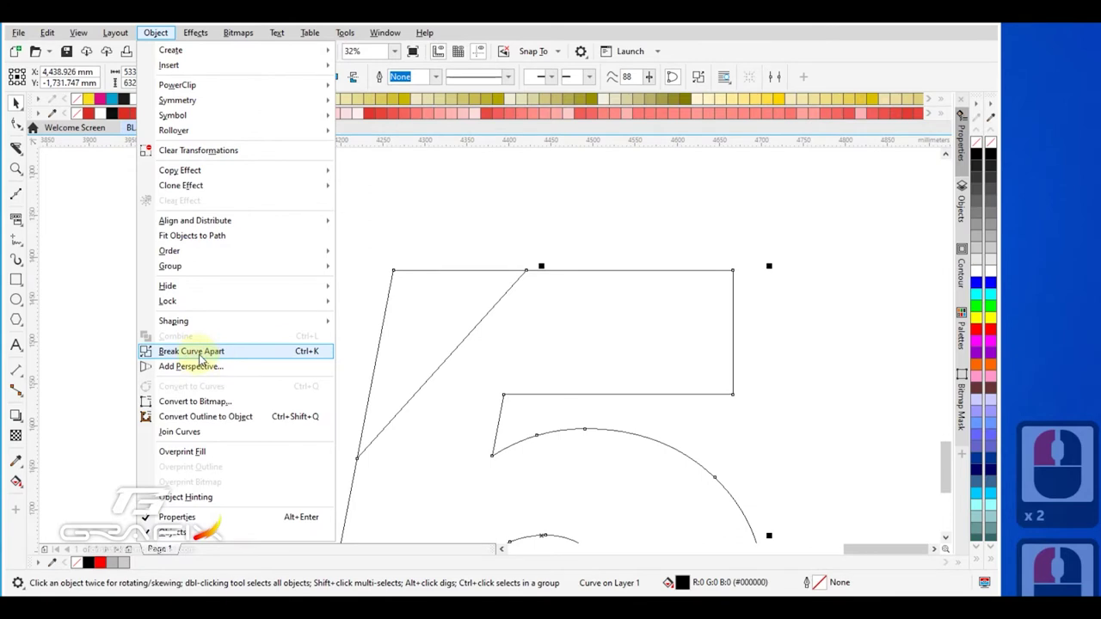
click(208, 356)
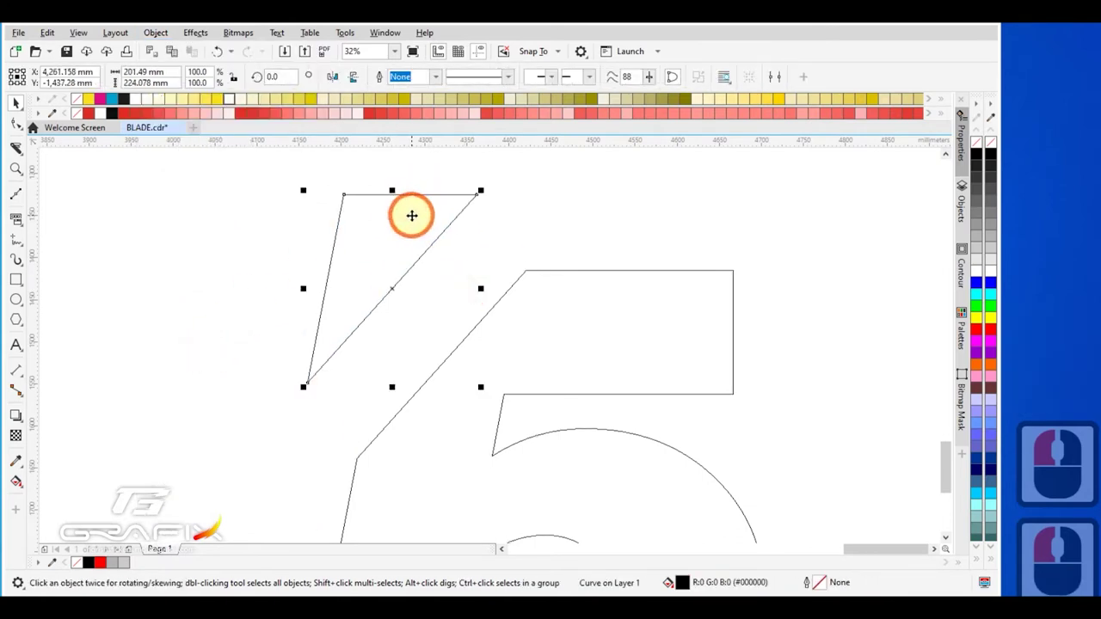
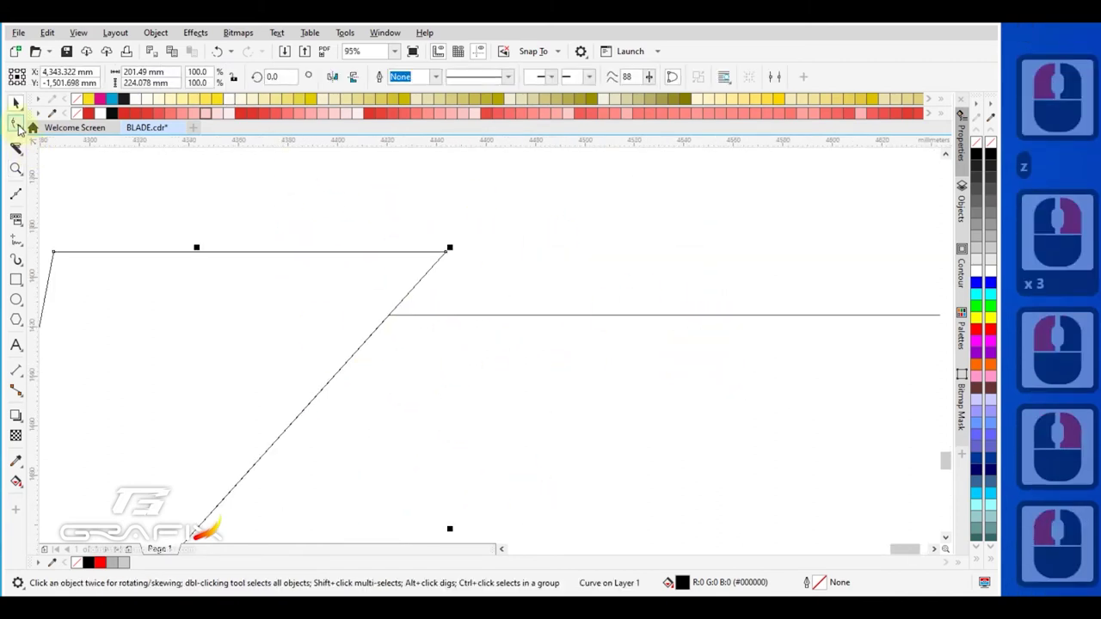
With the Shape tool add nodes on the stem edge to form the narrow slash wedge
click(32, 144)
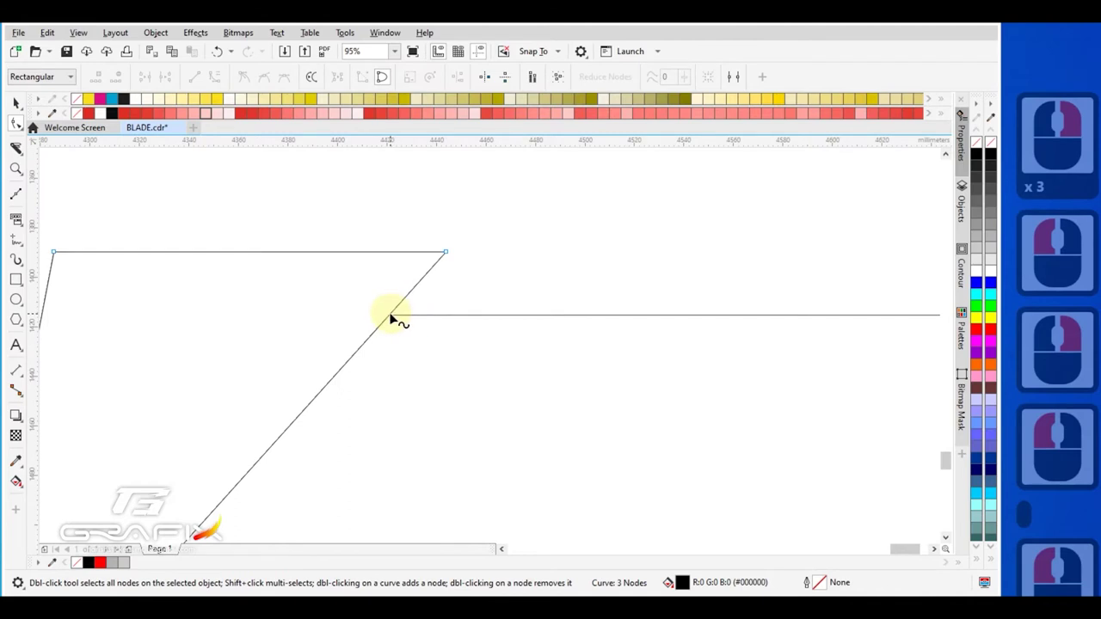
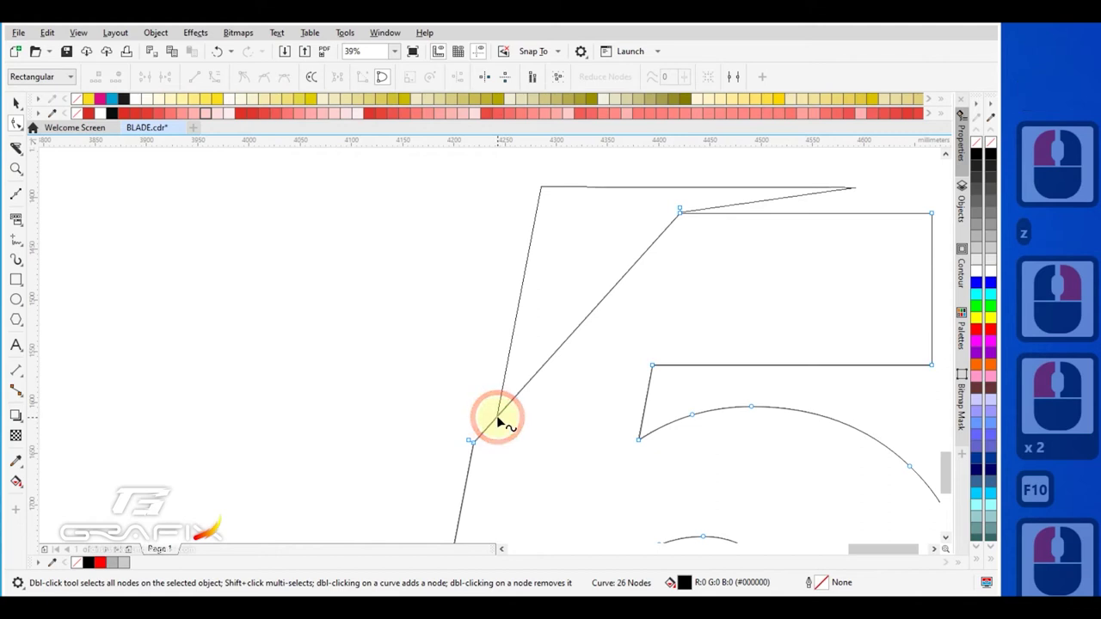
double_click(506, 419)
double_click(478, 441)
click(477, 446)
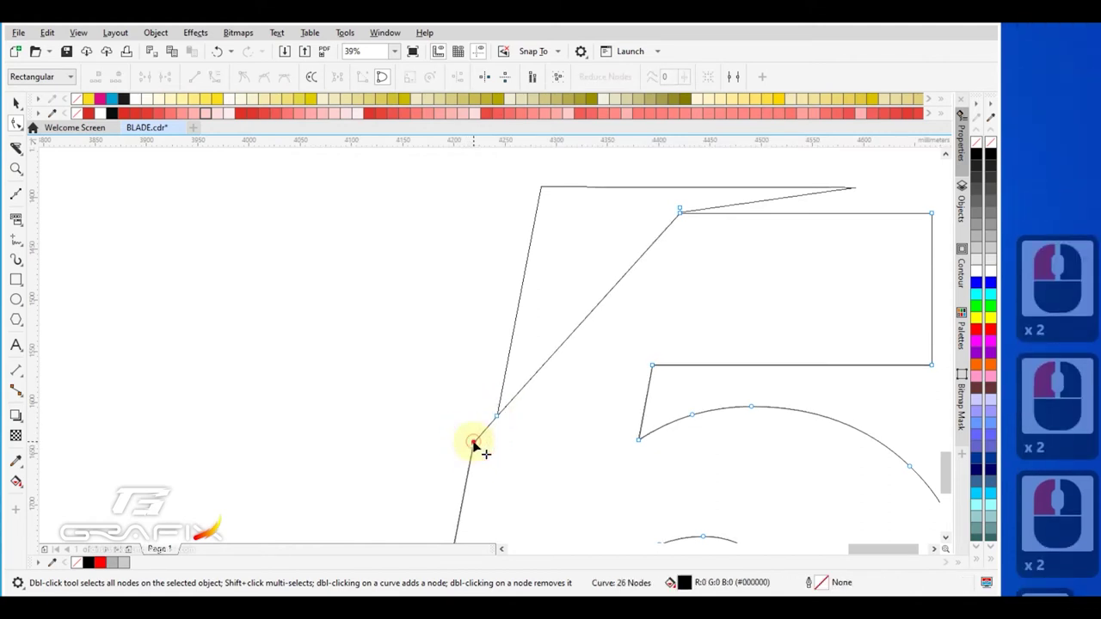
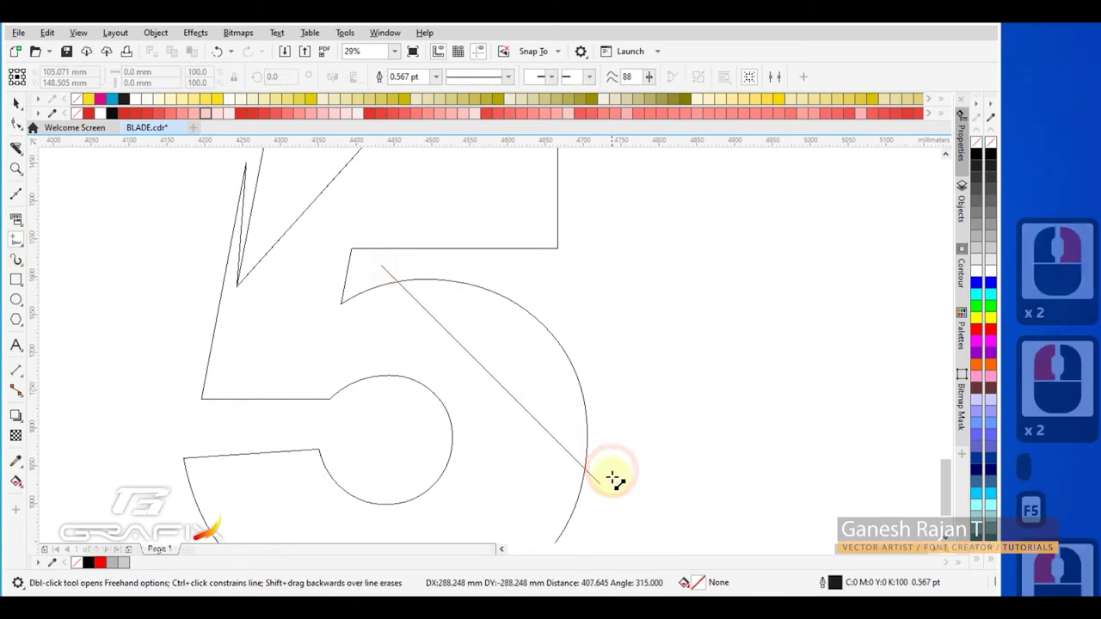
Cut the 5's bowl along the diagonal line, leaving a separated edge at the slash
key(Delete)
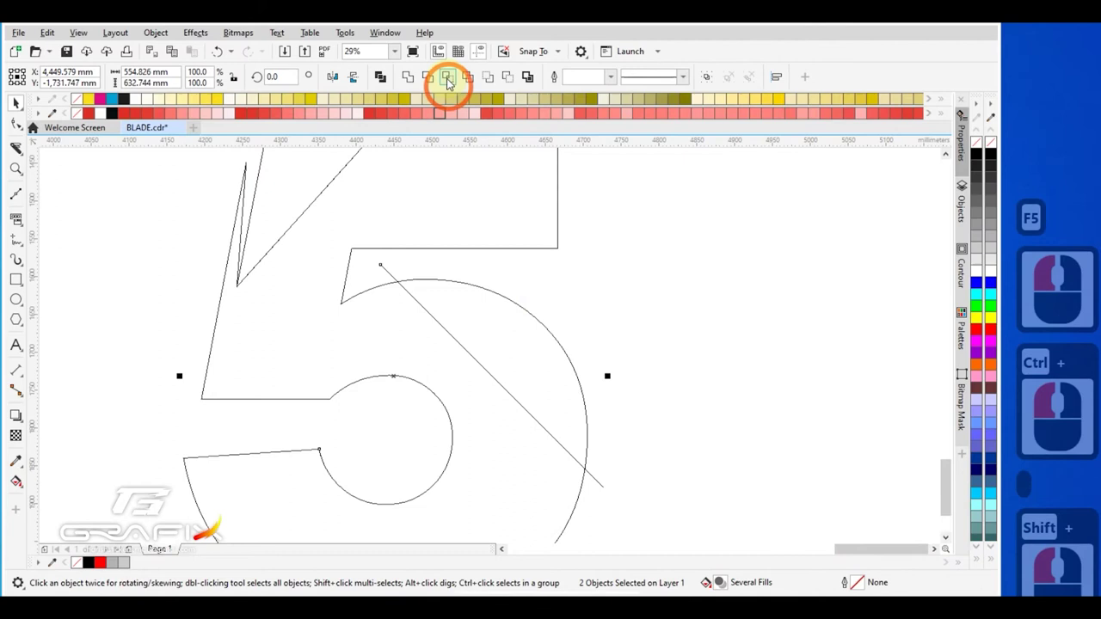
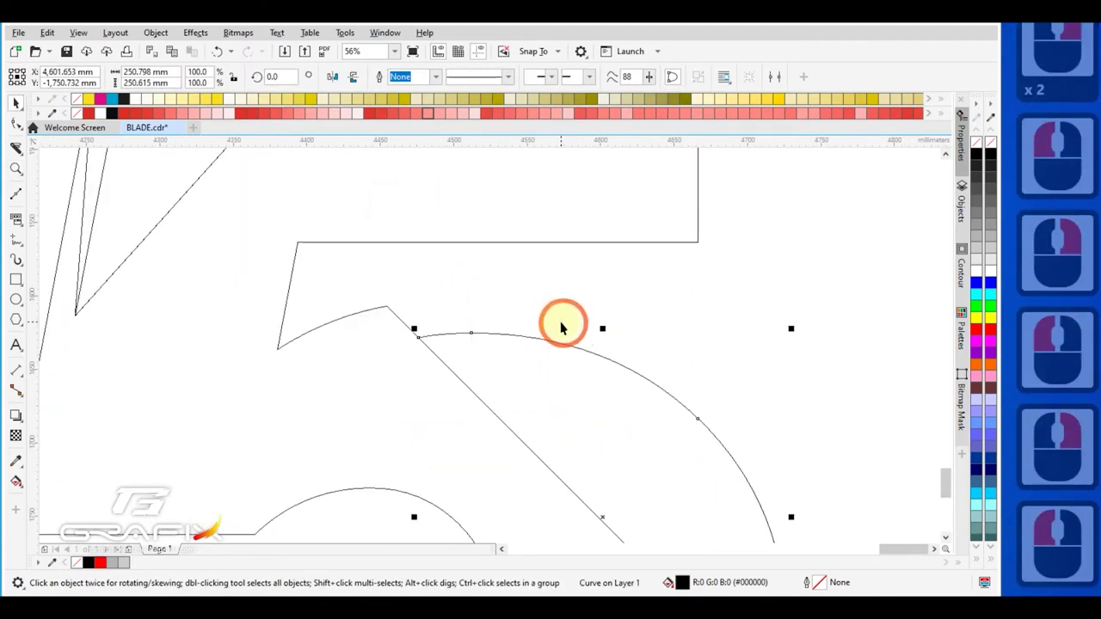
Add nodes at the bowl cut and the blade tip, zooming in on the tip
key(F10)
click(420, 344)
click(427, 340)
double_click(413, 325)
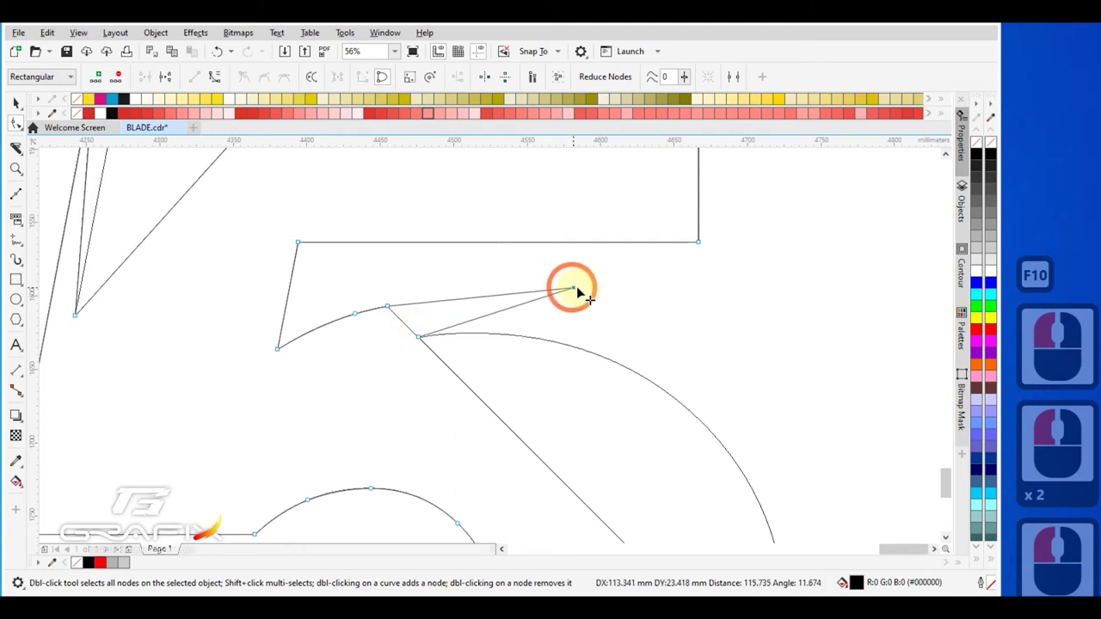
double_click(608, 290)
key(z)
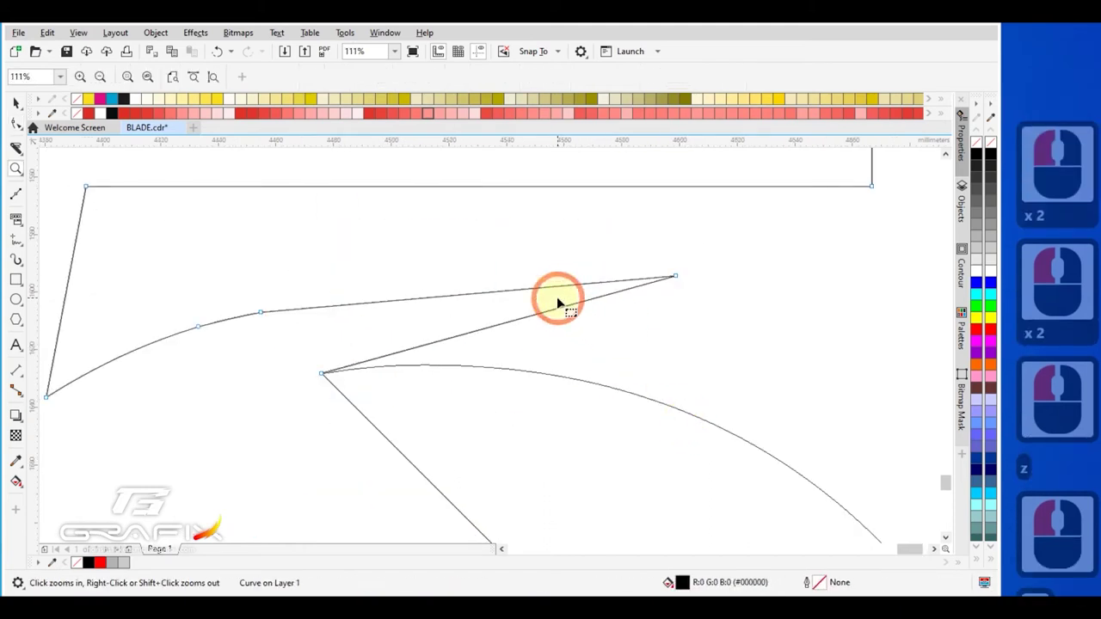
click(562, 325)
click(524, 331)
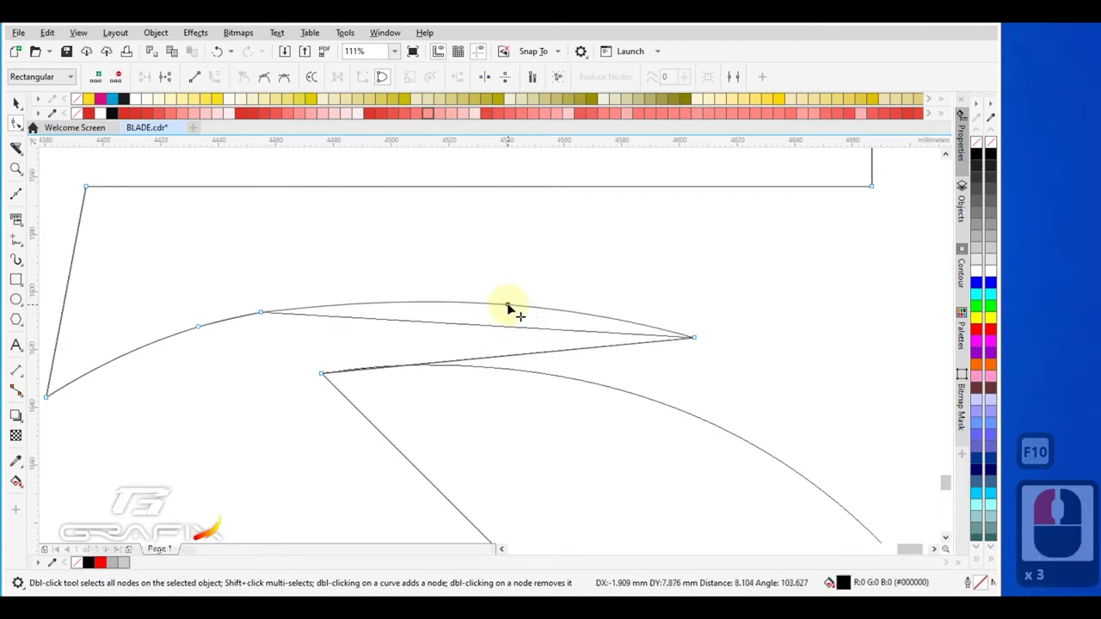
Convert the tip's upper and lower edges to curves and bend them into a sharp arc
key(x)
click(527, 356)
key(x)
click(509, 360)
click(503, 366)
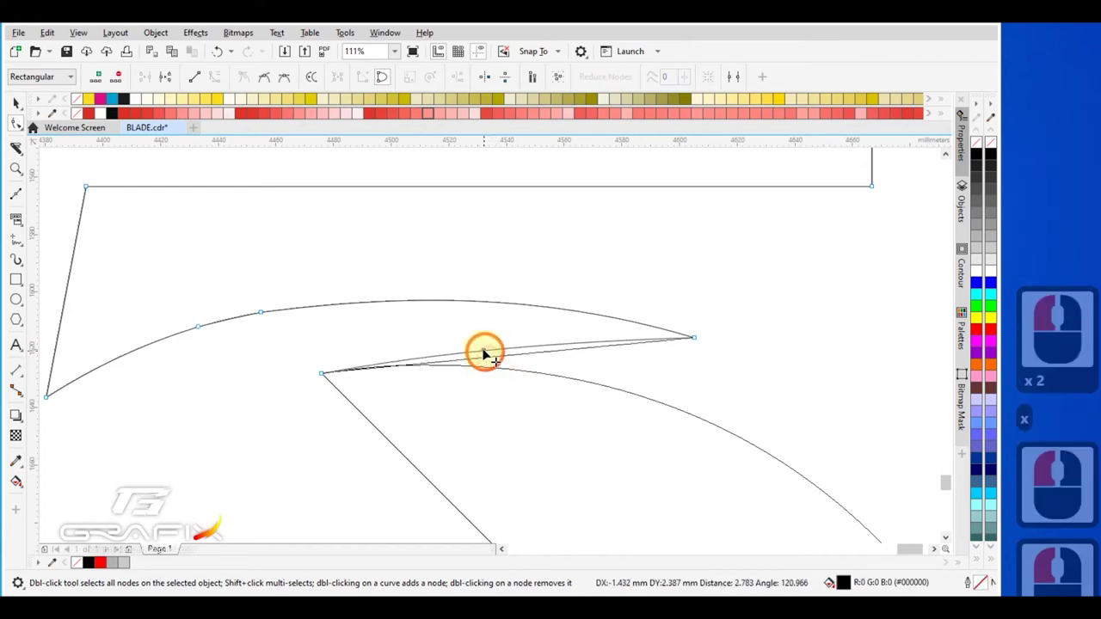
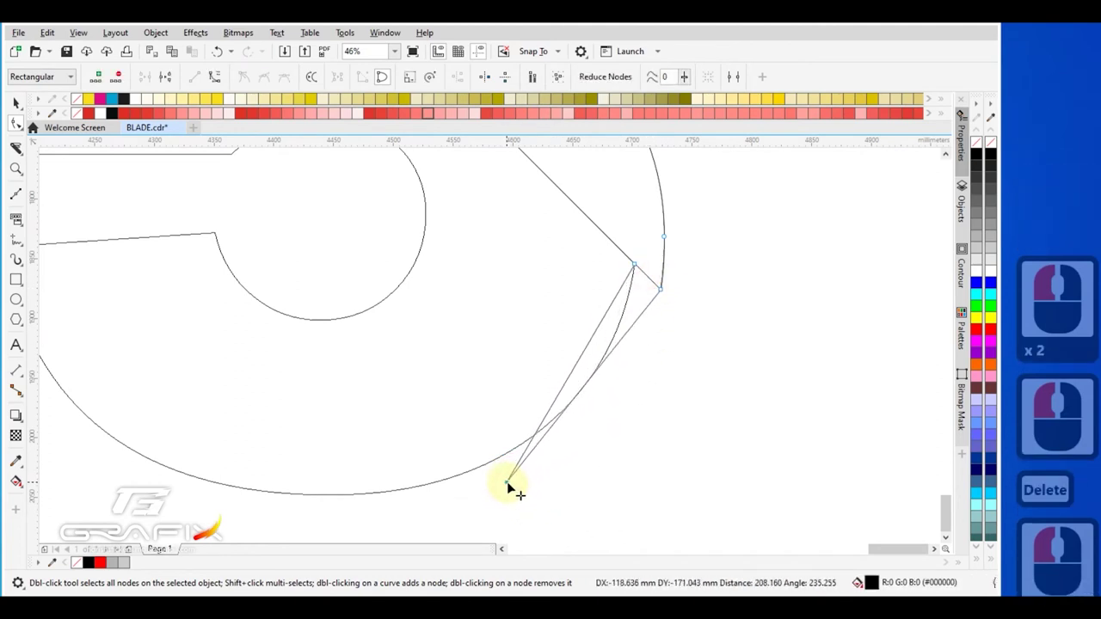
Add a node at the lower cut, convert the lower tip's edges to curves and arc them into a matching blade point
double_click(520, 486)
click(614, 364)
key(x)
click(587, 361)
click(589, 359)
key(x)
click(641, 387)
click(672, 361)
key(Delete)
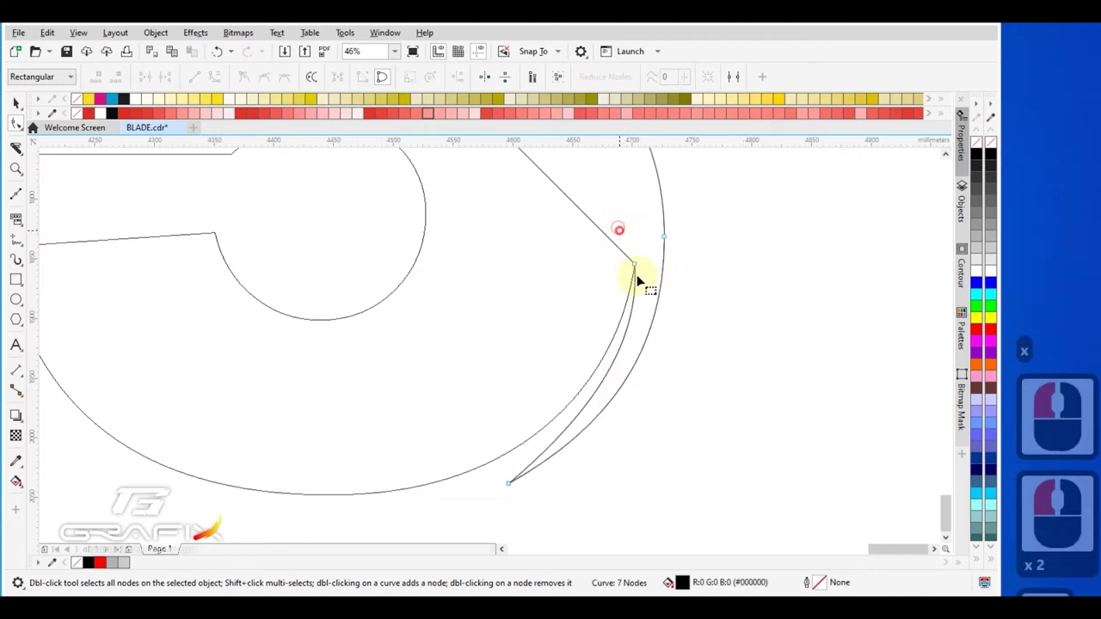
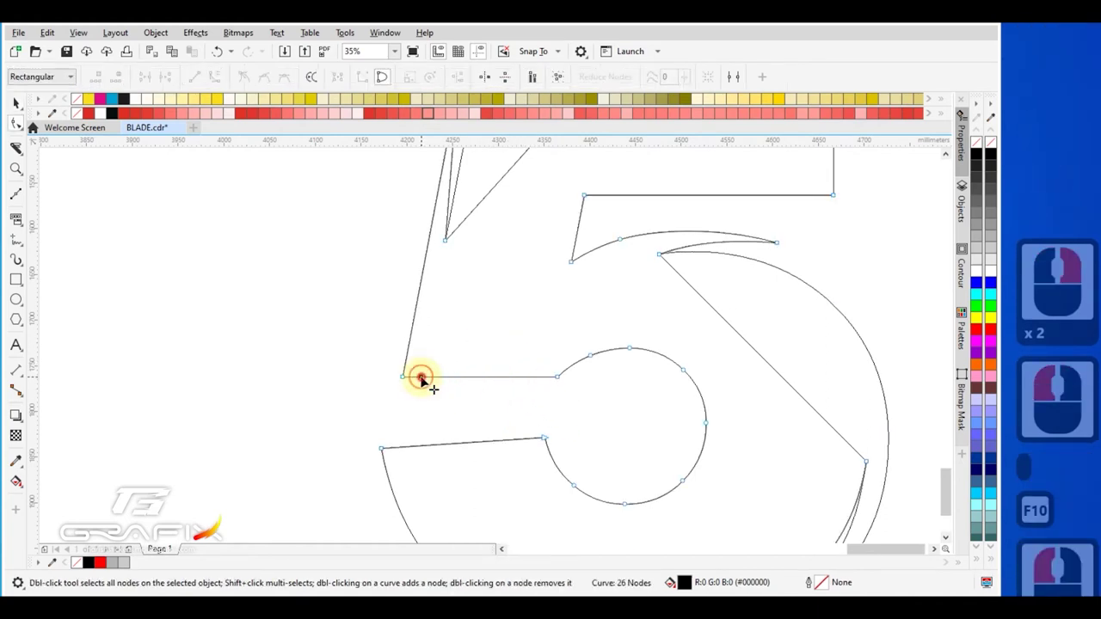
Add a node on the middle bar edge and pull it into a pointed notch
click(429, 379)
double_click(488, 379)
click(486, 379)
click(549, 352)
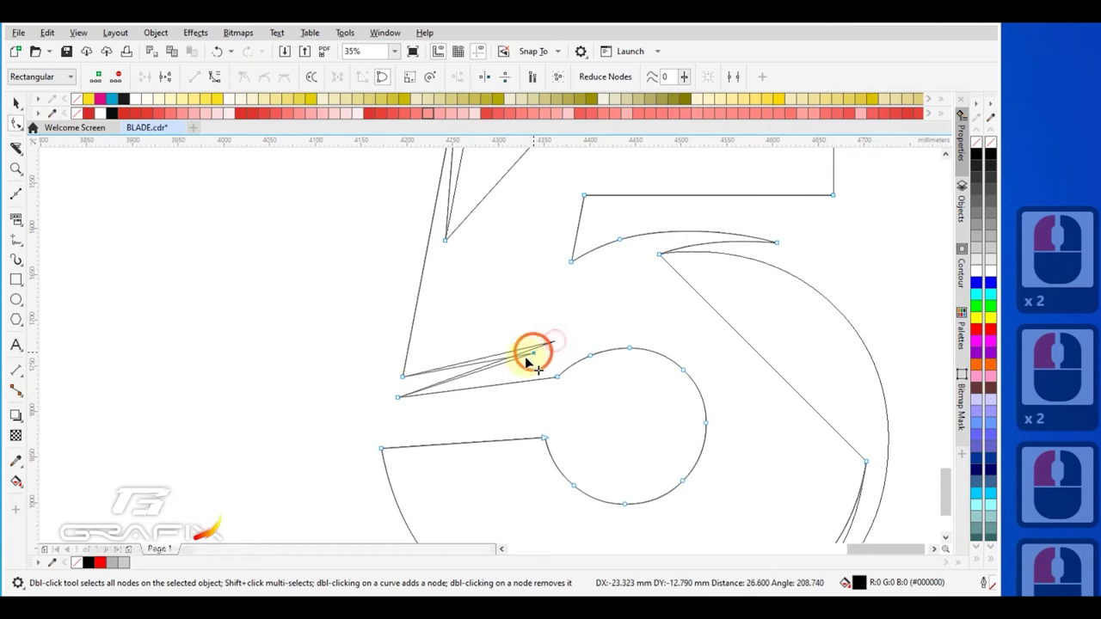
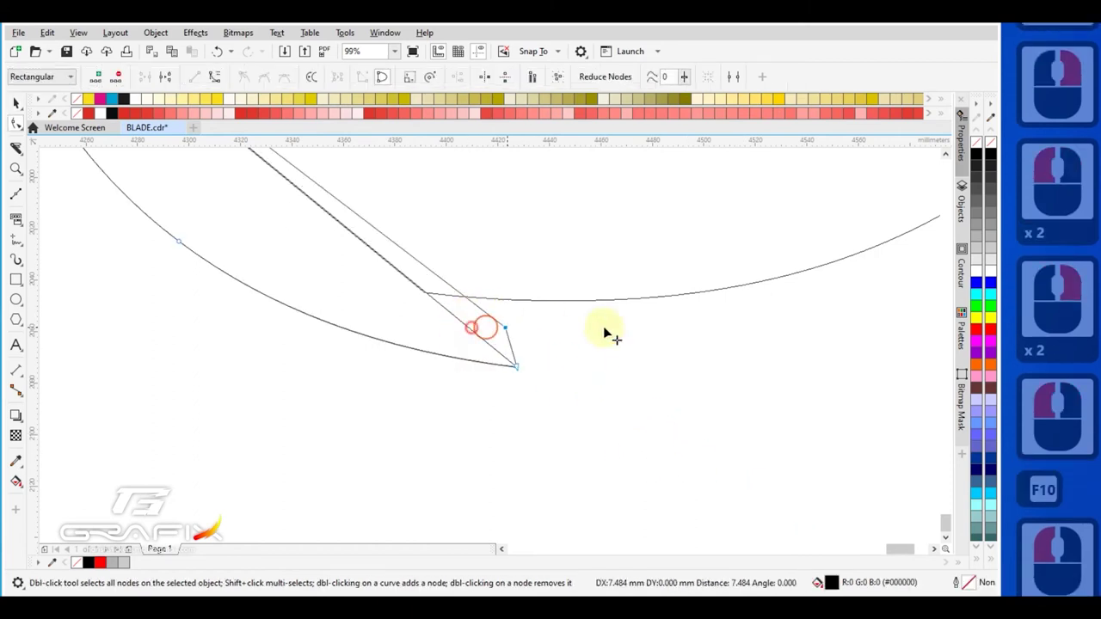
Add a node to the blade tip outline, pull it out and curve the tip's lower edge
double_click(690, 331)
key(ctrl+z)
click(434, 293)
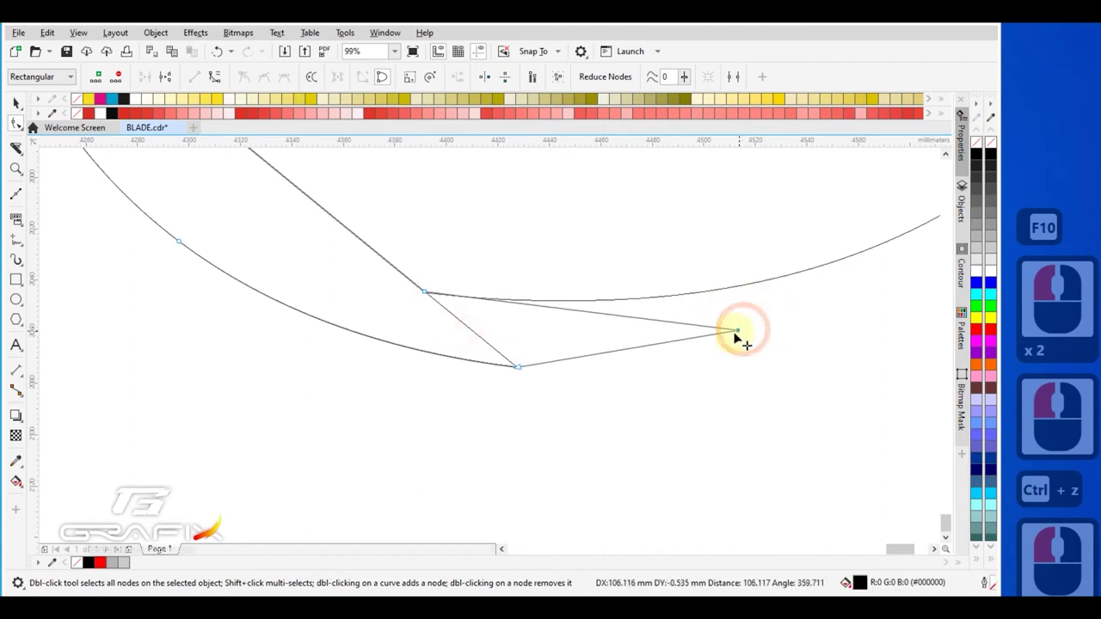
click(692, 325)
click(613, 344)
key(x)
Convert the tip's upper edge to a curve and bend it downward into a crescent point
click(627, 355)
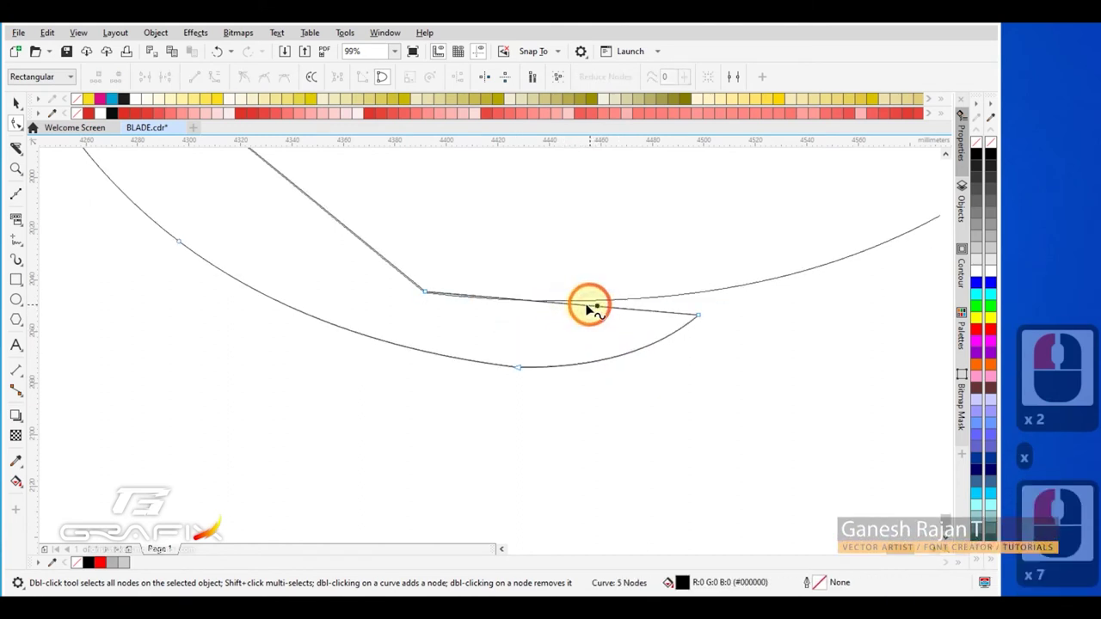
key(x)
click(582, 307)
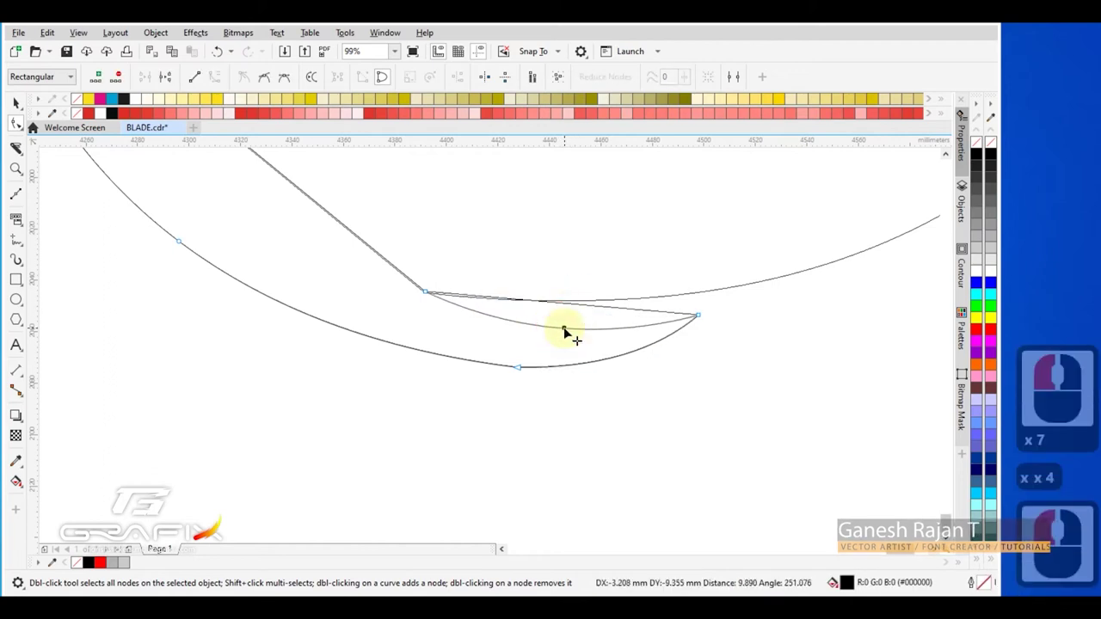
key(x)
click(576, 330)
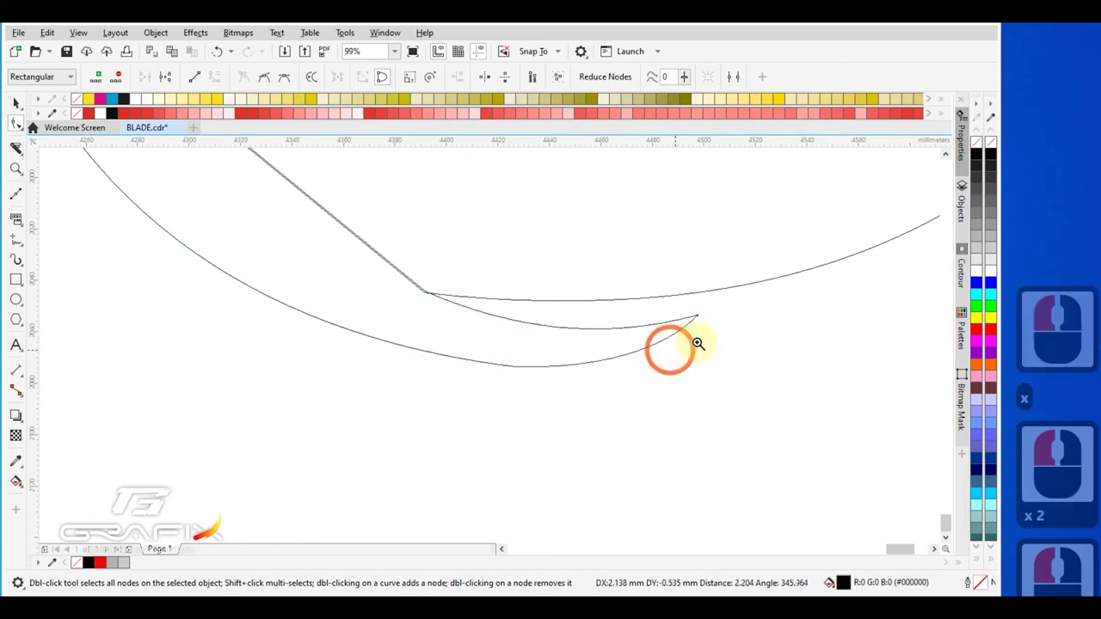
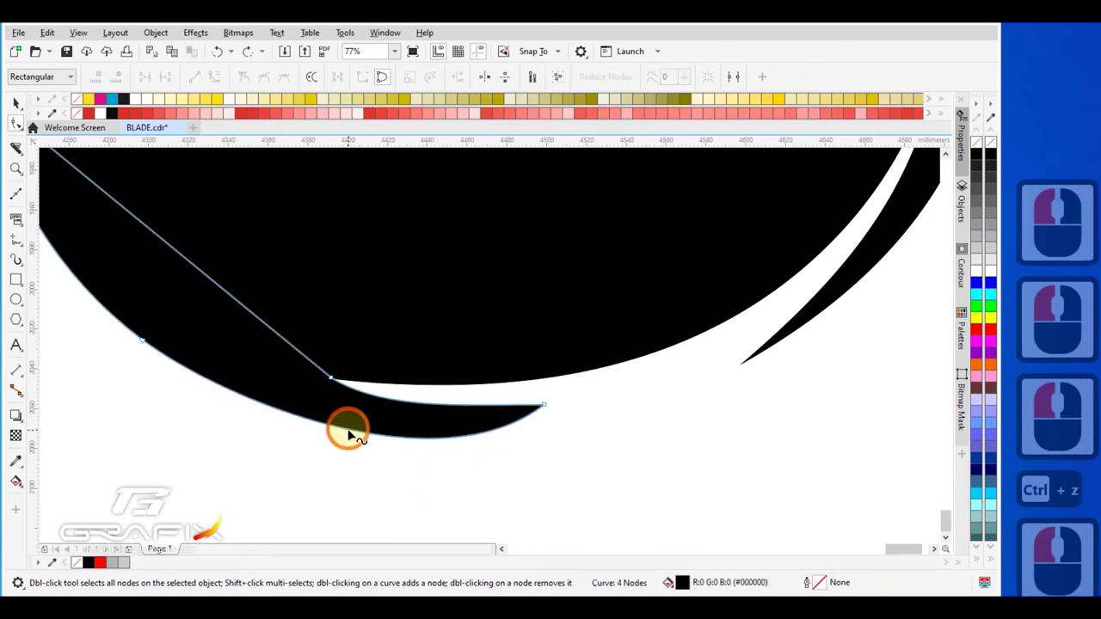
Round the blade tip's underside segment into a smooth arc toward the point
click(485, 439)
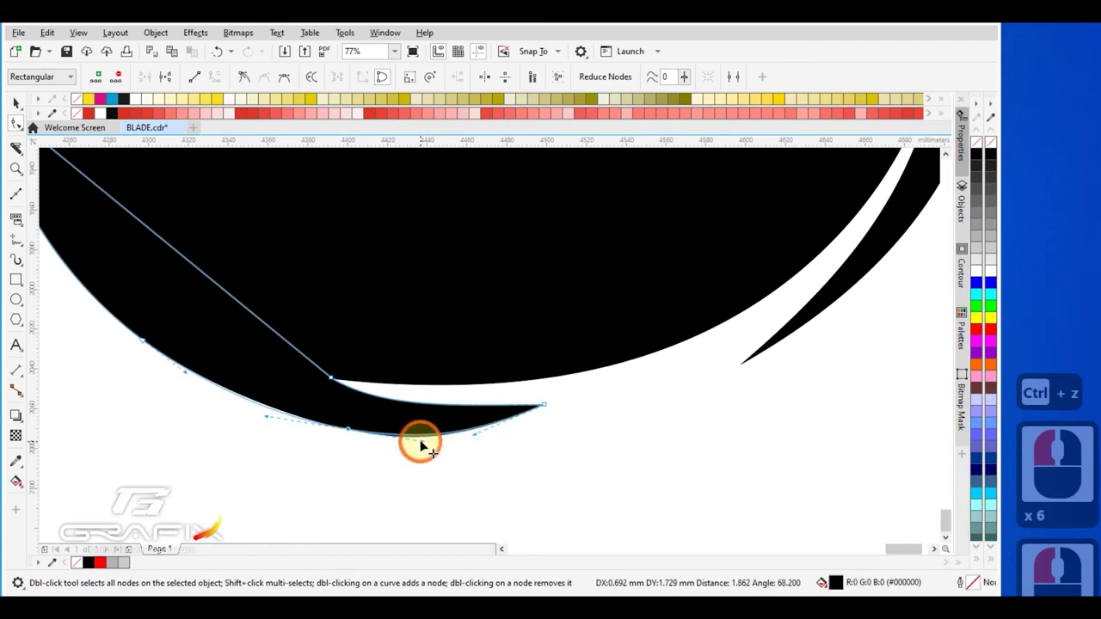
click(430, 444)
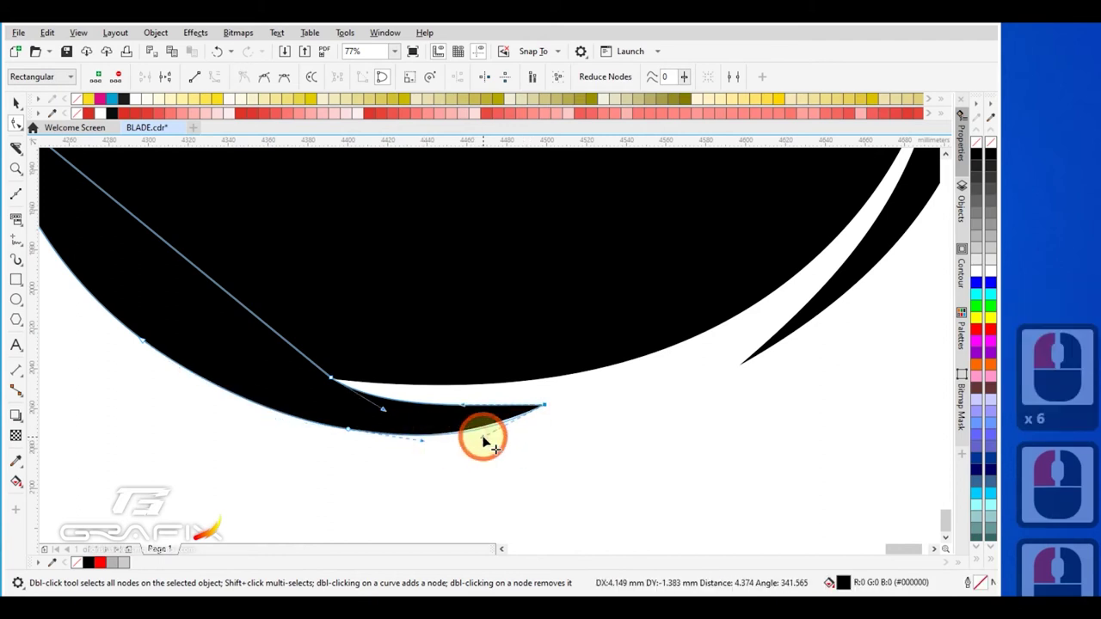
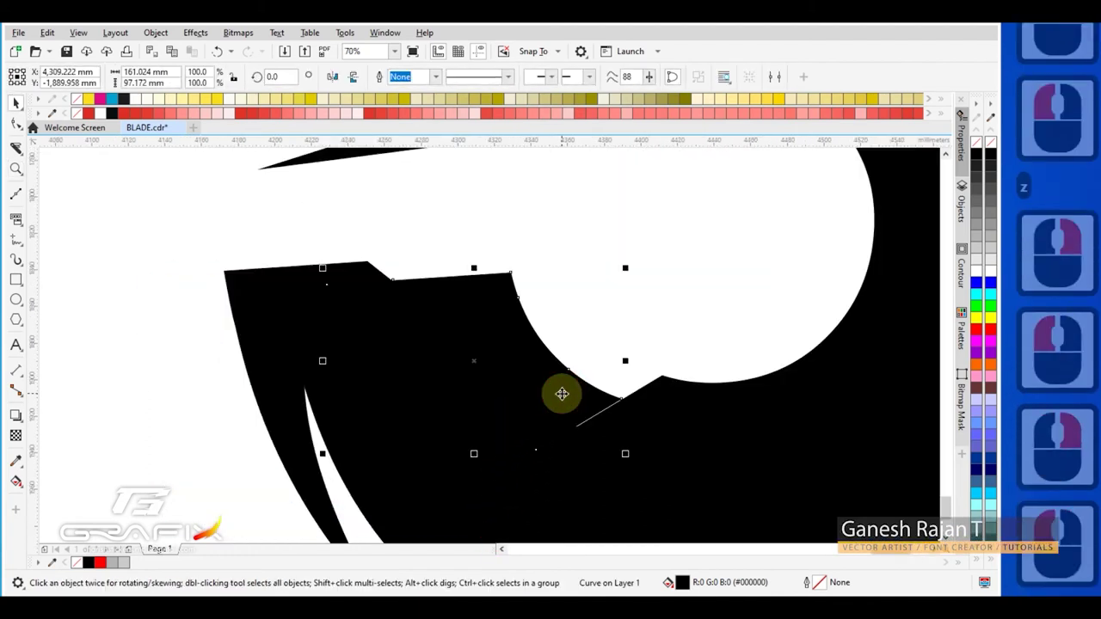
Edit the notch shape's nodes, selecting its upper-edge nodes to reshape the white sliver
key(Down)
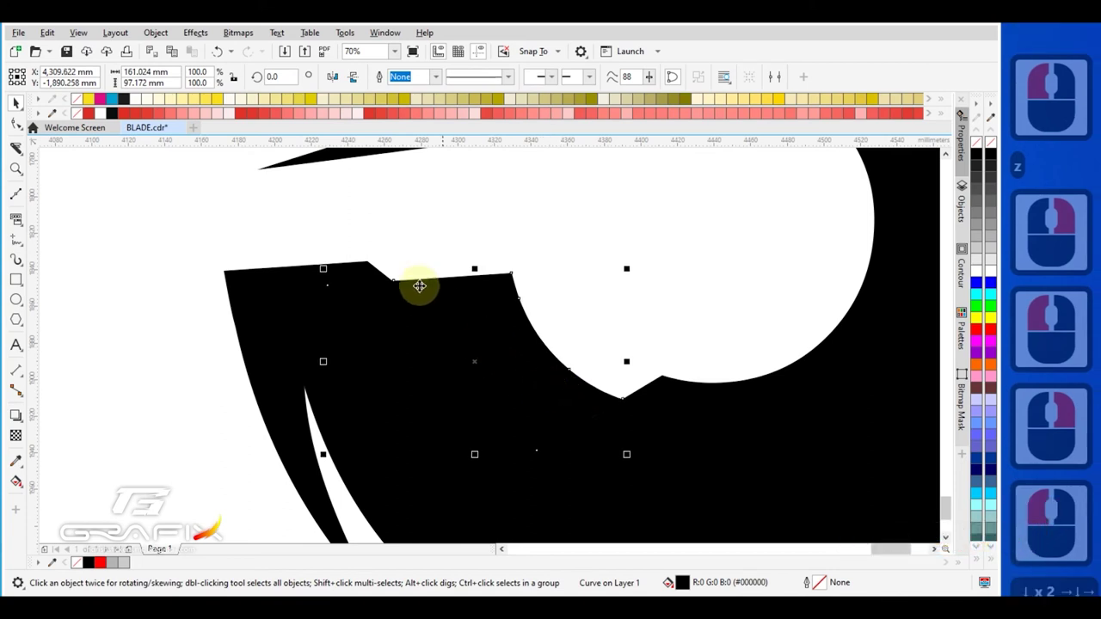
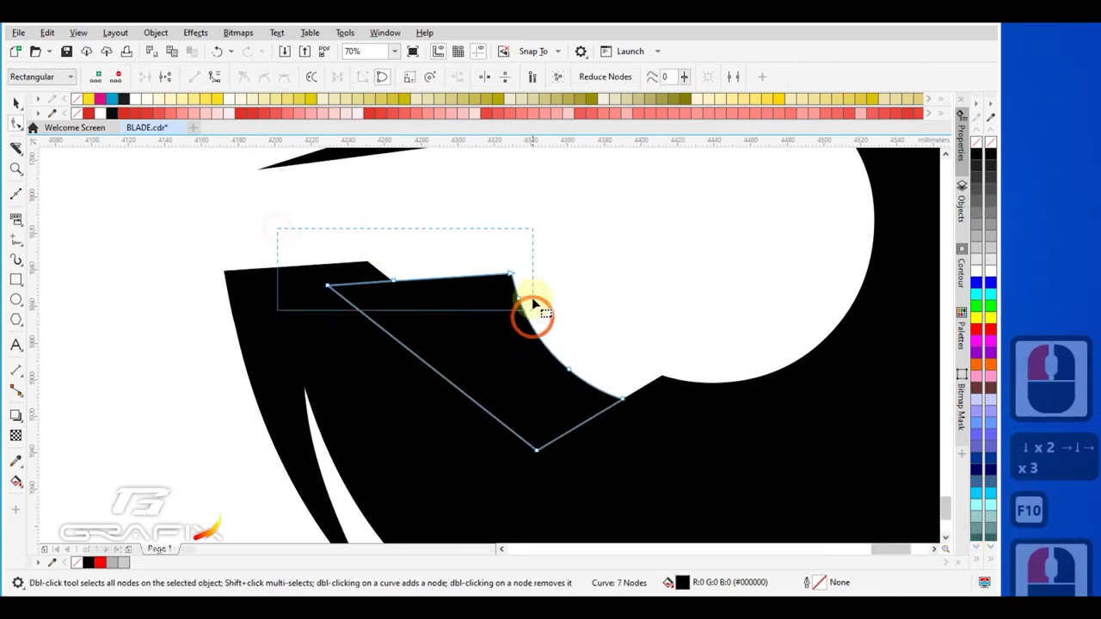
click(525, 281)
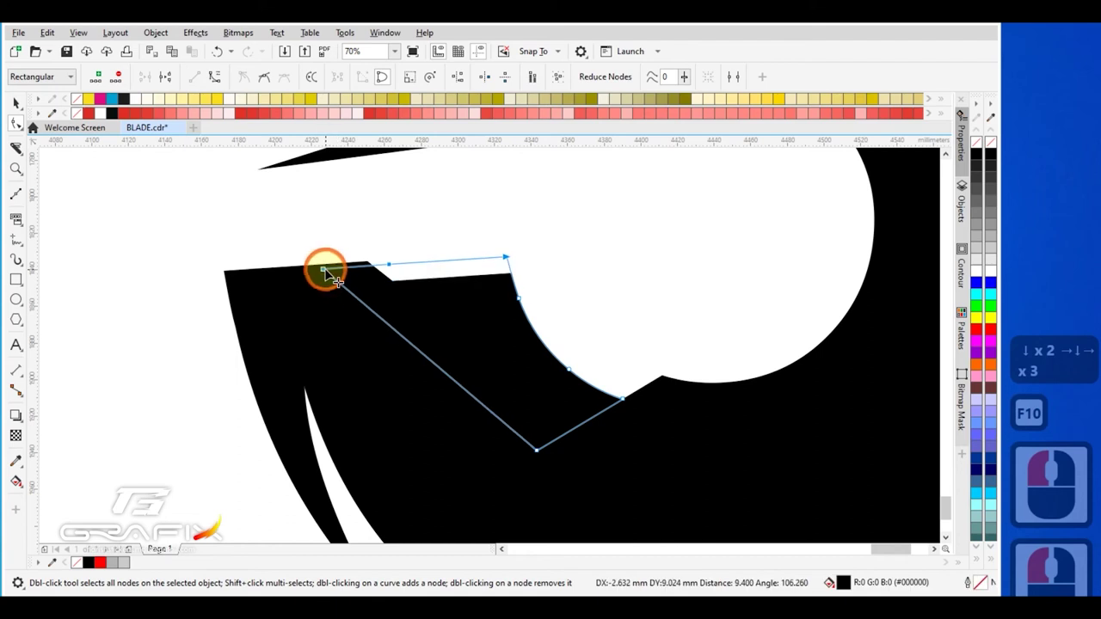
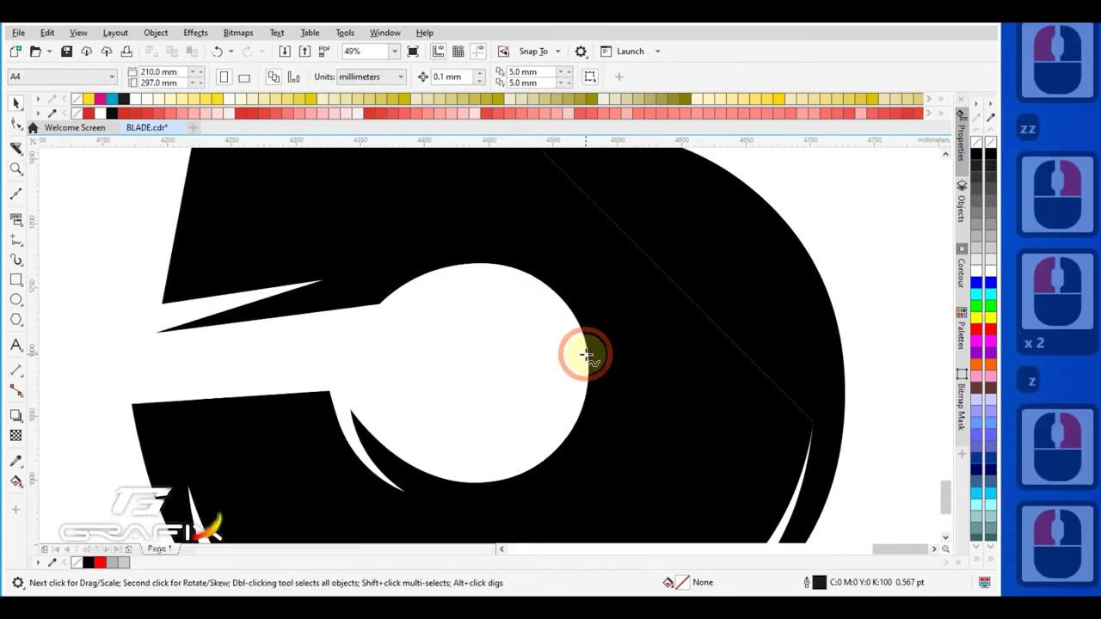
Draw a circle inside the 5's counter for the inner blade curve
key(F5)
key(F6)
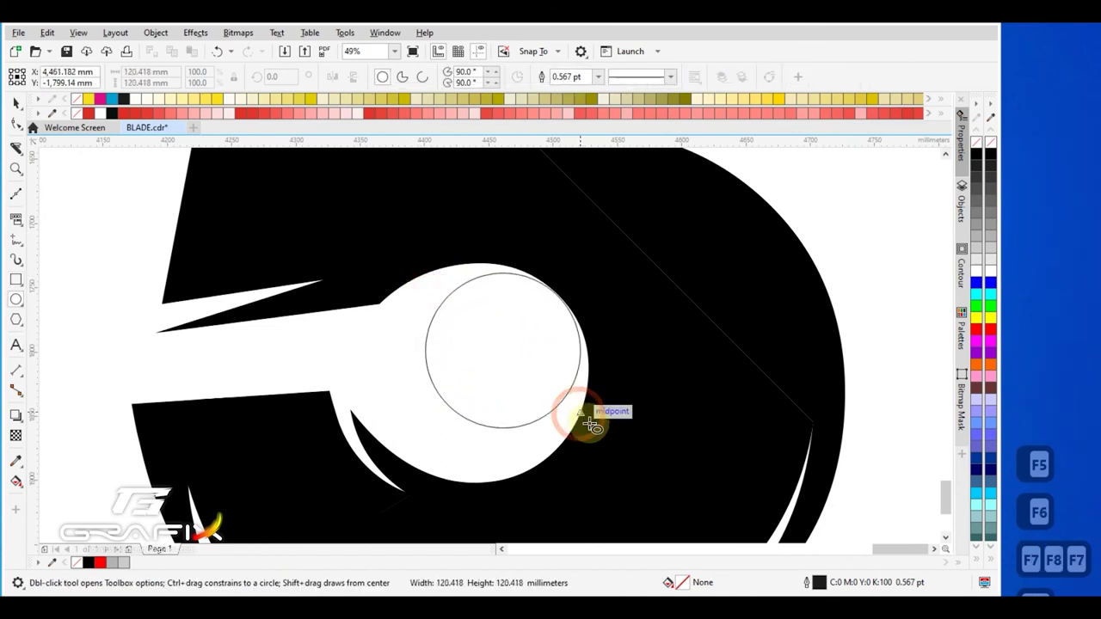
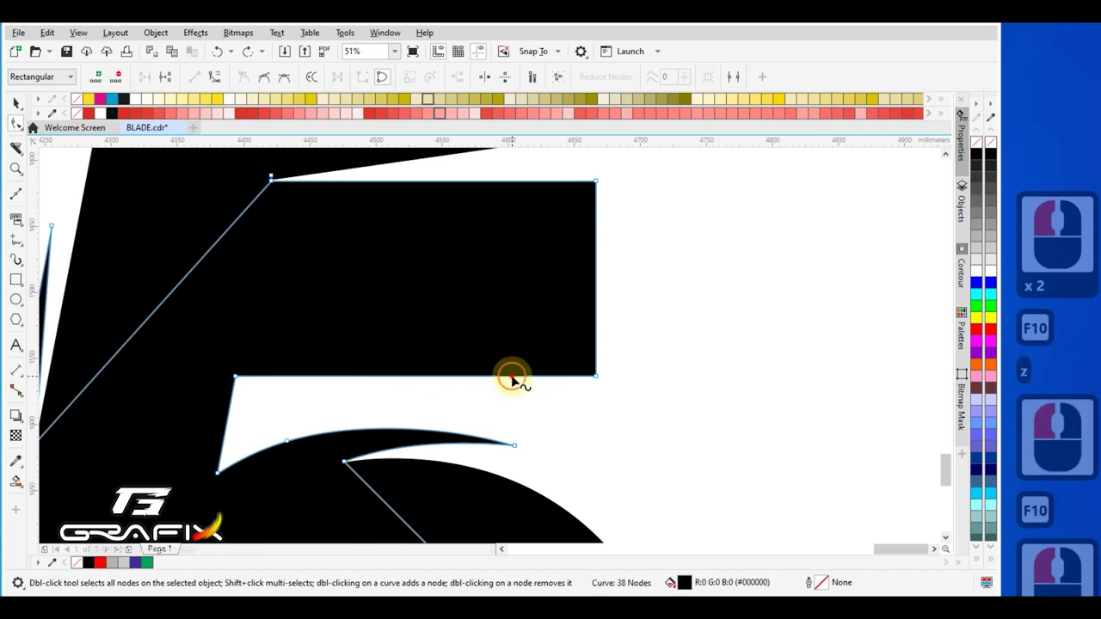
Add nodes on the top bar's underside and pull one inward to cut a slim notch
click(560, 378)
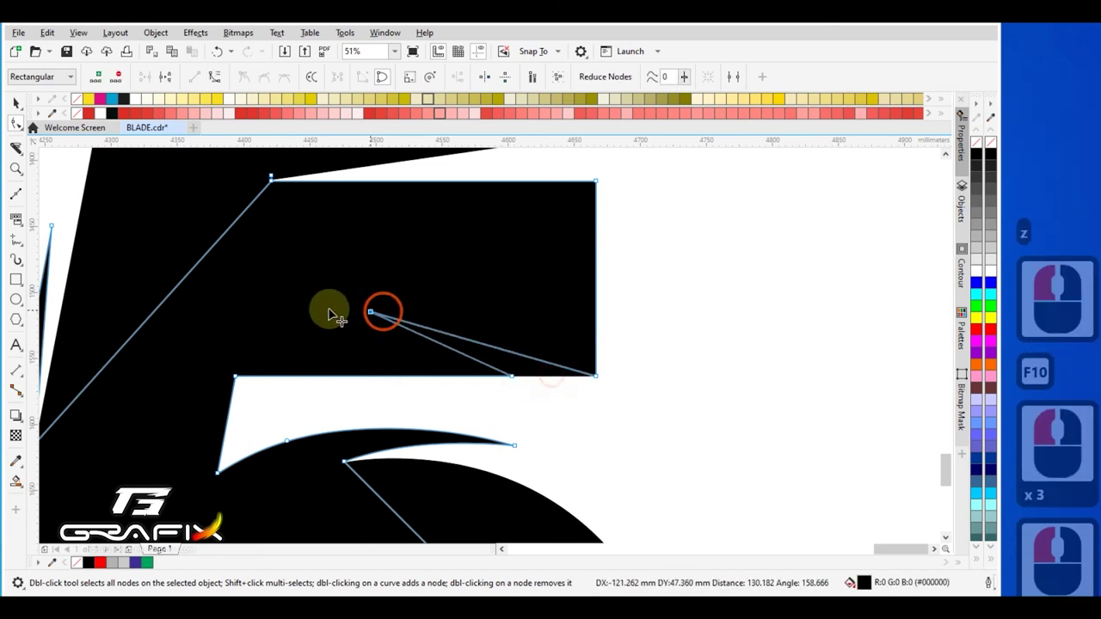
double_click(485, 372)
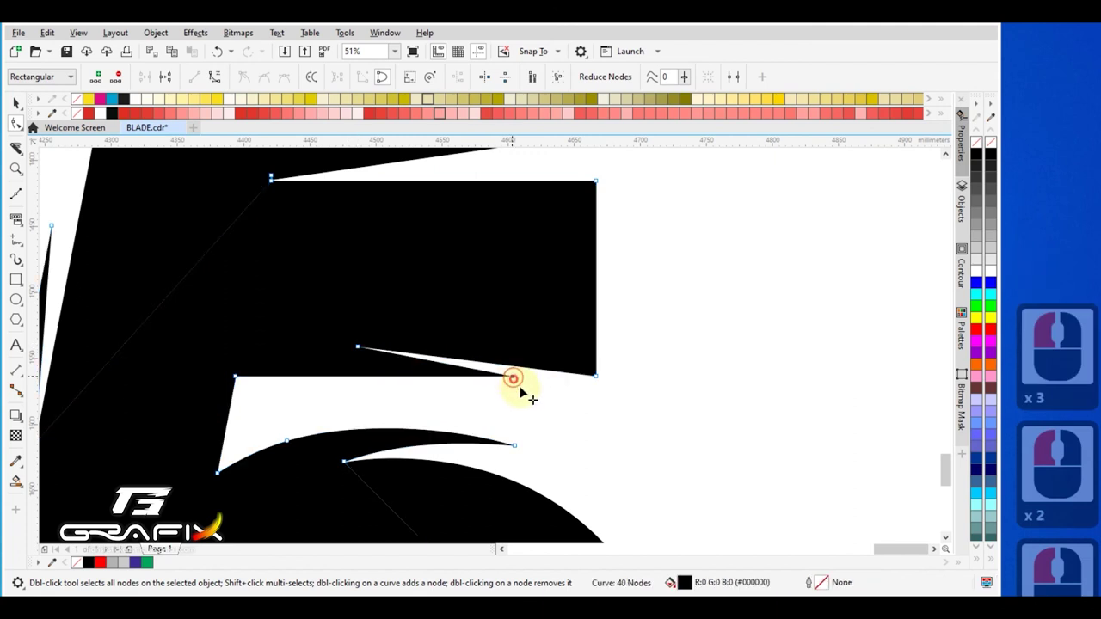
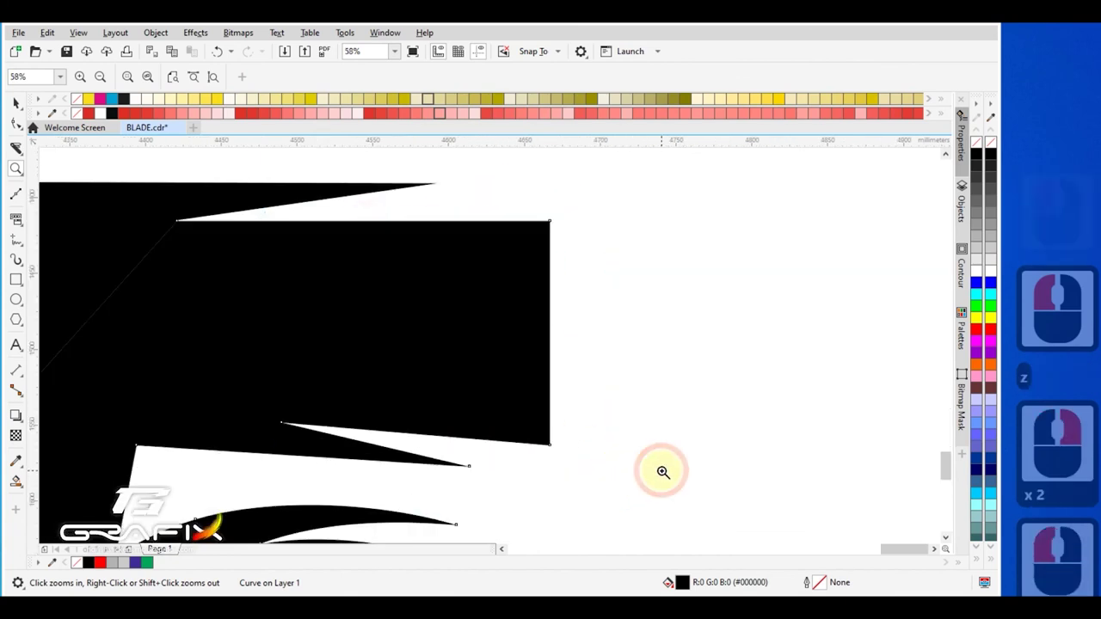
Select the top bar outline and push its right edge out to a point
click(605, 405)
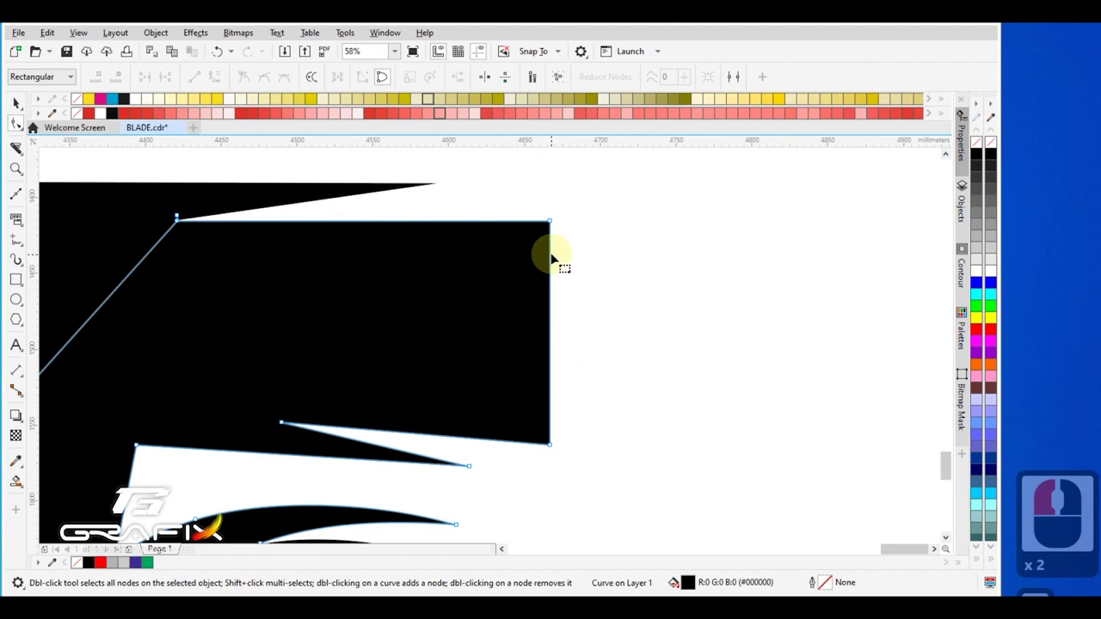
key(F10)
click(560, 257)
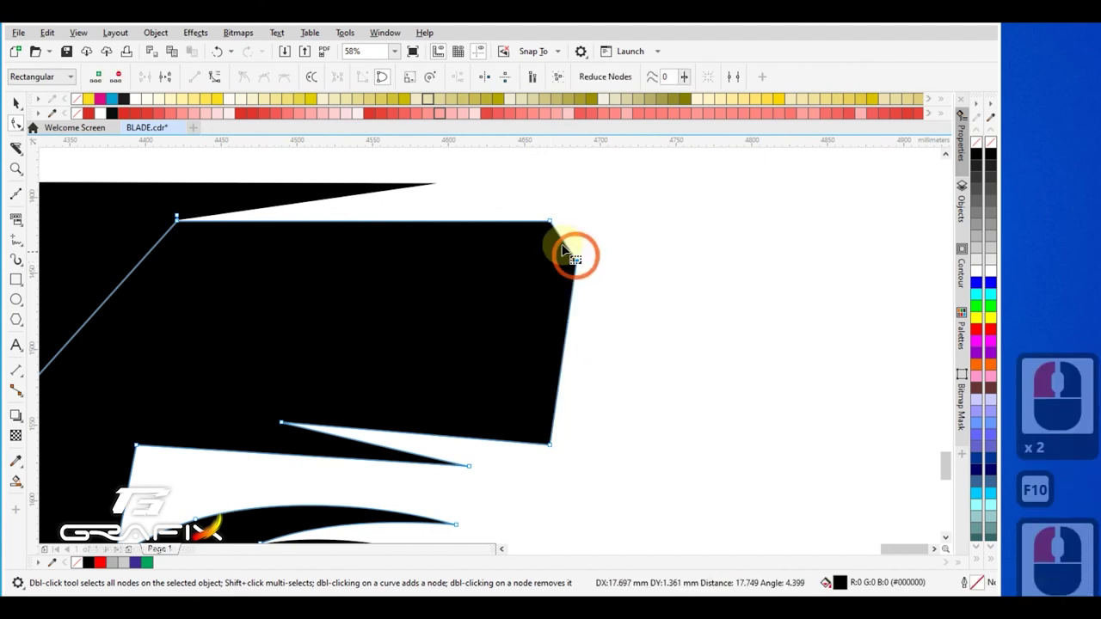